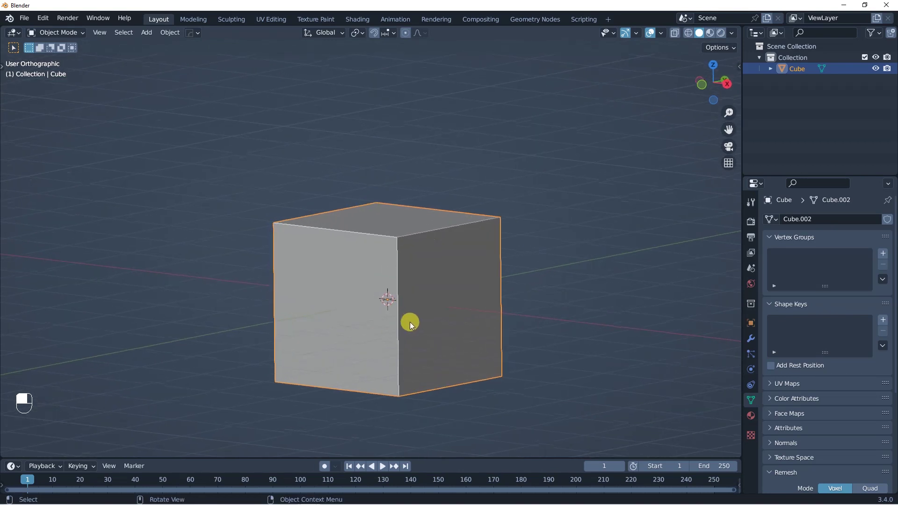
Delete the cube, add a UV sphere and view it from the front
{"action": "key", "text": "x"}
{"action": "key", "text": "shift+a"}
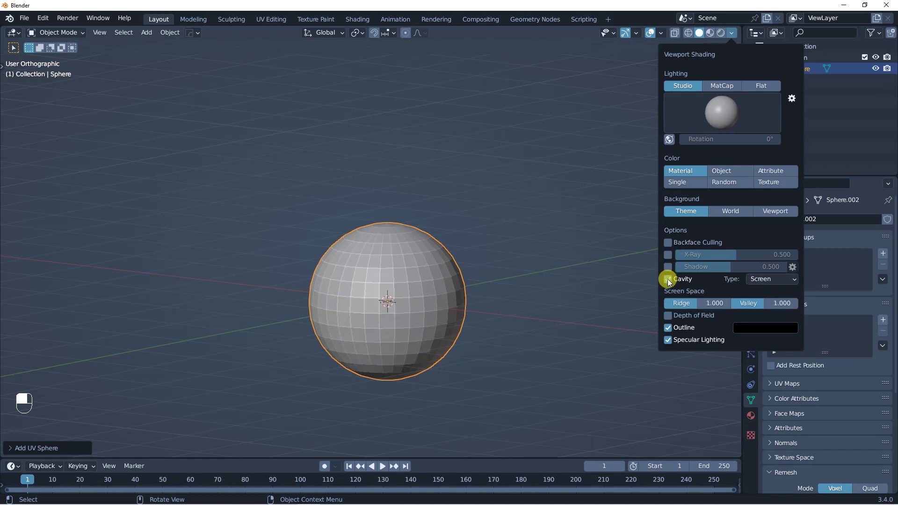
{"action": "key", "text": "KP_1"}
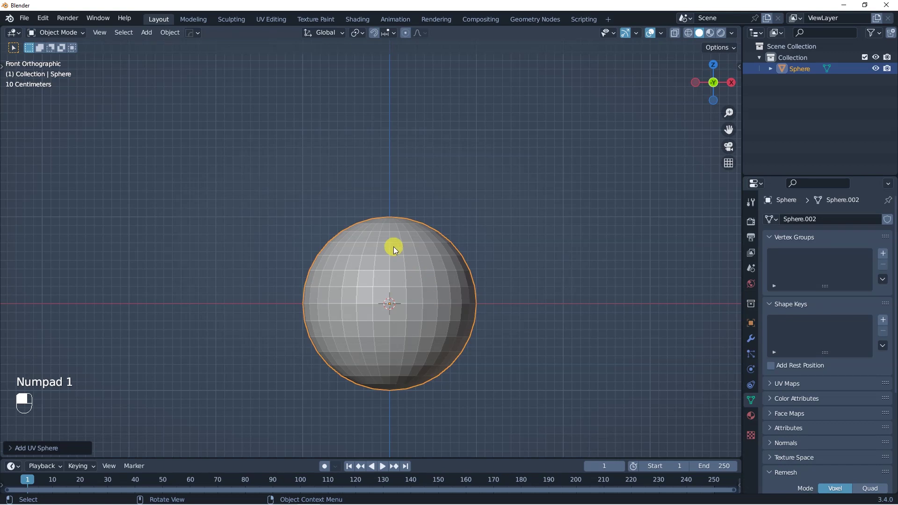
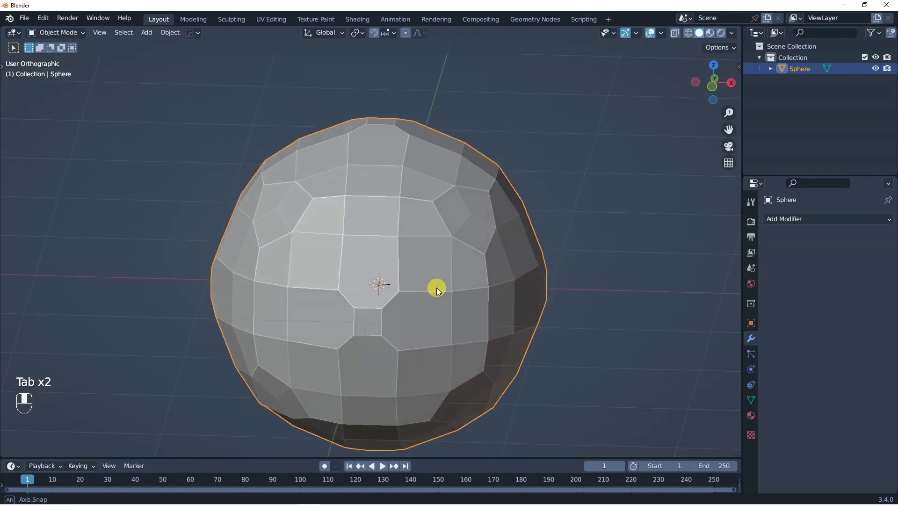
Undo back to the plain sphere and add a Remesh modifier set to Voxel at 0.0419 m
{"action": "key", "text": "ctrl+z"}
{"action": "key", "text": "ctrl+z"}
{"action": "key", "text": "ctrl+z"}
{"action": "key", "text": "ctrl+z"}
{"action": "key", "text": "ctrl+z"}
{"action": "key", "text": "ctrl+z"}
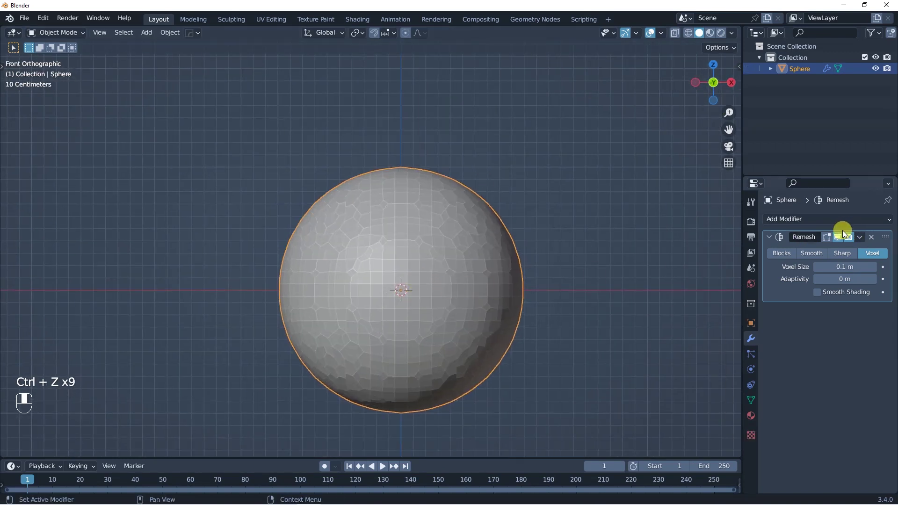
{"action": "left_click_drag", "start_coordinate": [869, 242], "coordinate": [21, 397]}
In Sculpt Mode, pull a tall spike out of the sphere's top with the Snake Hook brush
{"action": "key", "text": "ctrl+Tab"}
{"action": "key", "text": "t"}
{"action": "left_click_drag", "start_coordinate": [23, 397], "coordinate": [449, 236]}
{"action": "key", "text": "f"}
{"action": "middle_click", "coordinate": [449, 236]}
{"action": "left_click_drag", "start_coordinate": [448, 236], "coordinate": [605, 259]}
{"action": "key", "text": "Tab"}
{"action": "key", "text": "Tab"}
{"action": "key", "text": "ctrl+z"}
{"action": "key", "text": "ctrl+z"}
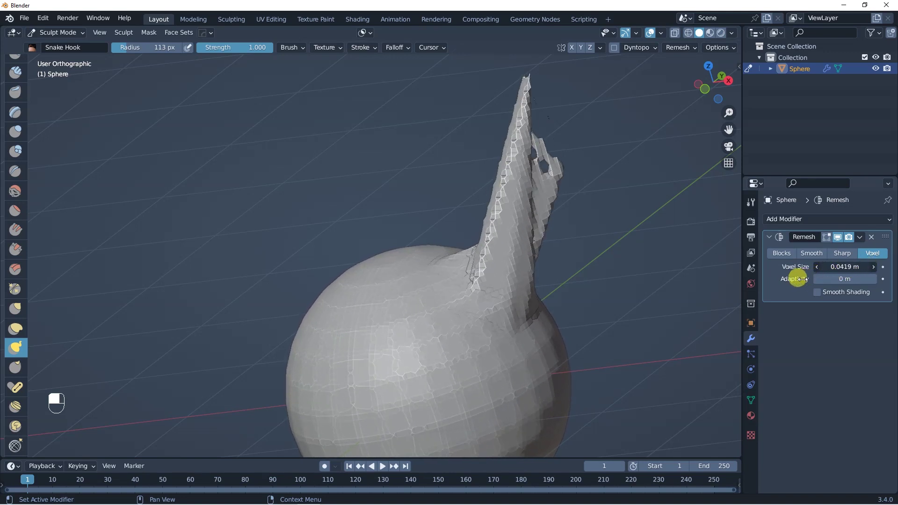
Bend and taper the spike into a curved horn, with the Remesh voxel size at 0.0411 m
{"action": "key", "text": "Tab"}
{"action": "key", "text": "Tab"}
{"action": "left_click_drag", "start_coordinate": [515, 244], "coordinate": [618, 277]}
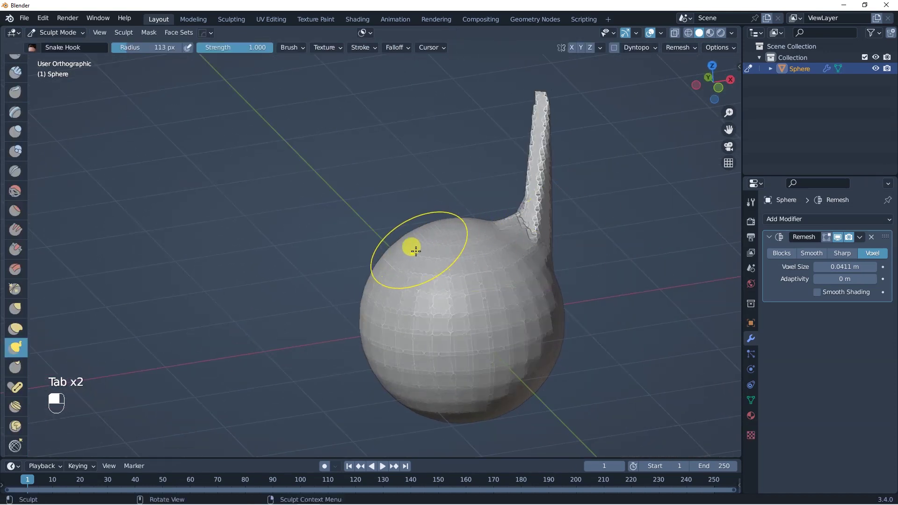
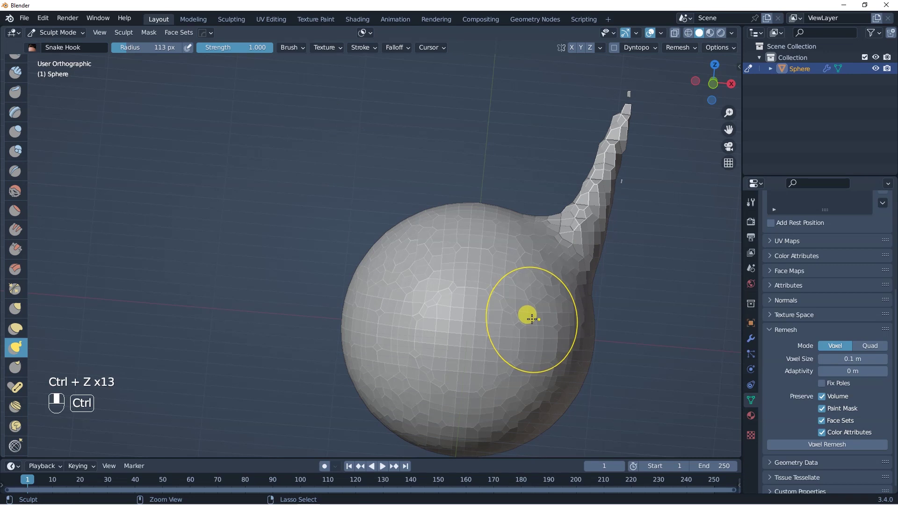
Undo back to the plain sphere, set Remesh mode to Quad and run QuadriFlow Remesh
{"action": "key", "text": "ctrl+z"}
{"action": "key", "text": "ctrl+z"}
{"action": "key", "text": "ctrl+z"}
{"action": "key", "text": "ctrl+z"}
{"action": "left_click_drag", "start_coordinate": [562, 284], "coordinate": [689, 314]}
{"action": "middle_click", "coordinate": [875, 350]}
{"action": "left_click", "coordinate": [874, 350]}
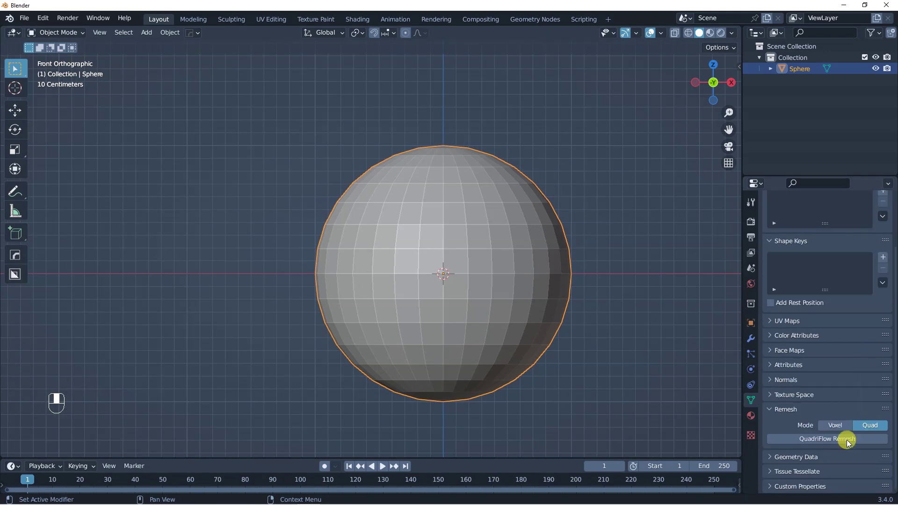
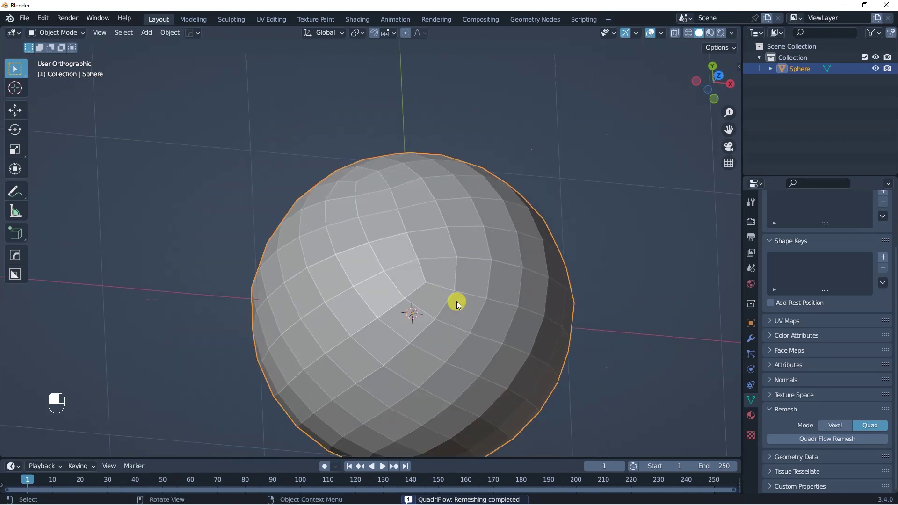
Switch Remesh to Voxel at 0.075 m and voxel-remesh the sphere into a dense irregular mesh
{"action": "key", "text": "Tab"}
{"action": "key", "text": "KP_1"}
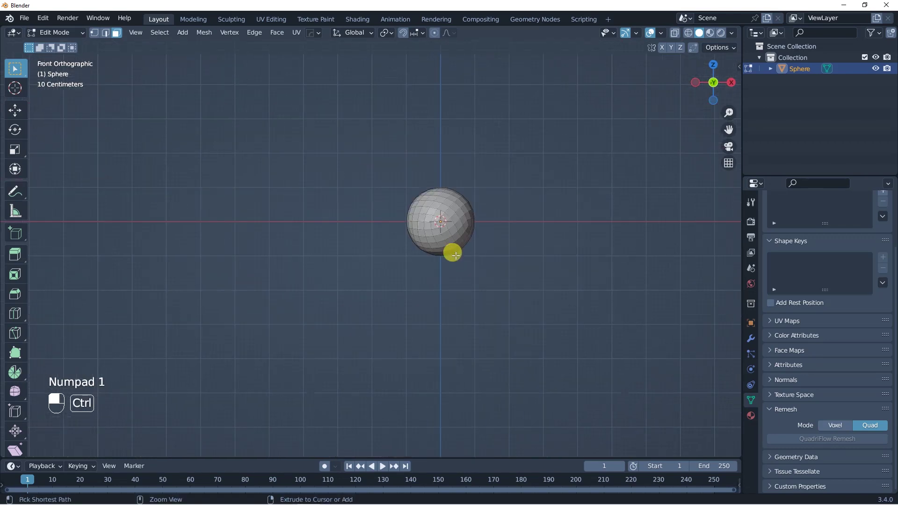
{"action": "key", "text": "Tab"}
{"action": "key", "text": "ctrl+z"}
{"action": "key", "text": "ctrl+z"}
{"action": "left_click_drag", "start_coordinate": [839, 430], "coordinate": [841, 356]}
{"action": "left_click_drag", "start_coordinate": [841, 357], "coordinate": [479, 237]}
{"action": "key", "text": "Tab"}
{"action": "key", "text": "Tab"}
{"action": "key", "text": "Tab"}
{"action": "key", "text": "Tab"}
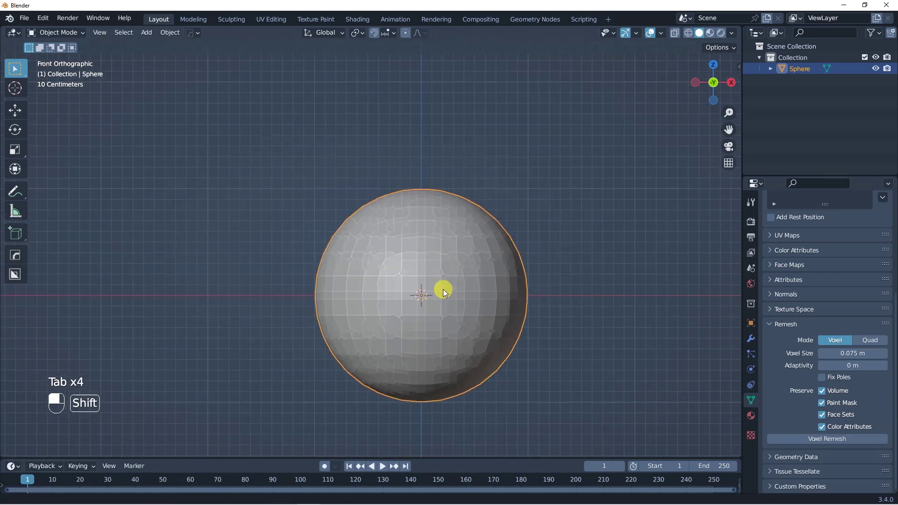
In Sculpt Mode, pull horns from the sphere with Snake Hook and voxel-remesh it
{"action": "key", "text": "ctrl+Tab"}
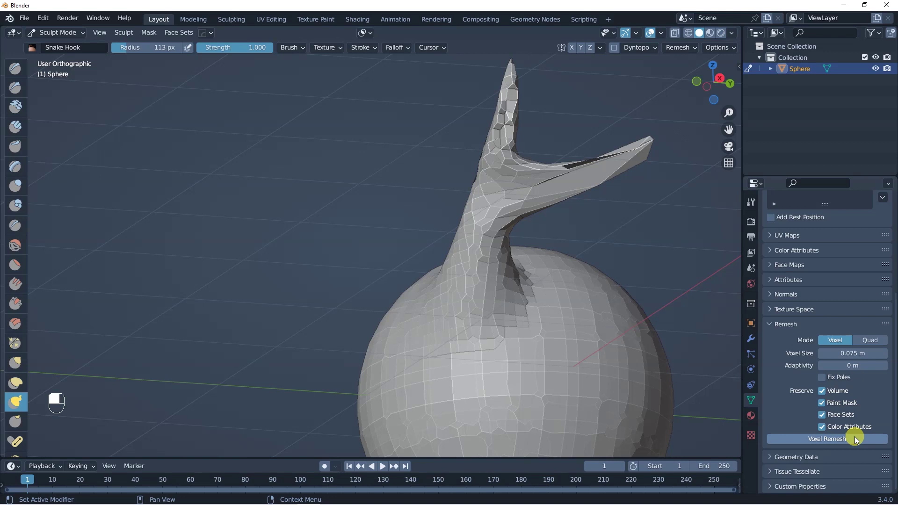
{"action": "left_click_drag", "start_coordinate": [550, 285], "coordinate": [479, 305]}
{"action": "key", "text": "KP_1"}
{"action": "left_click_drag", "start_coordinate": [441, 283], "coordinate": [428, 310]}
Undo repeatedly until the sphere is back to its plain original shape
{"action": "key", "text": "ctrl+z"}
{"action": "key", "text": "ctrl+z"}
{"action": "key", "text": "ctrl+z"}
{"action": "key", "text": "ctrl+z"}
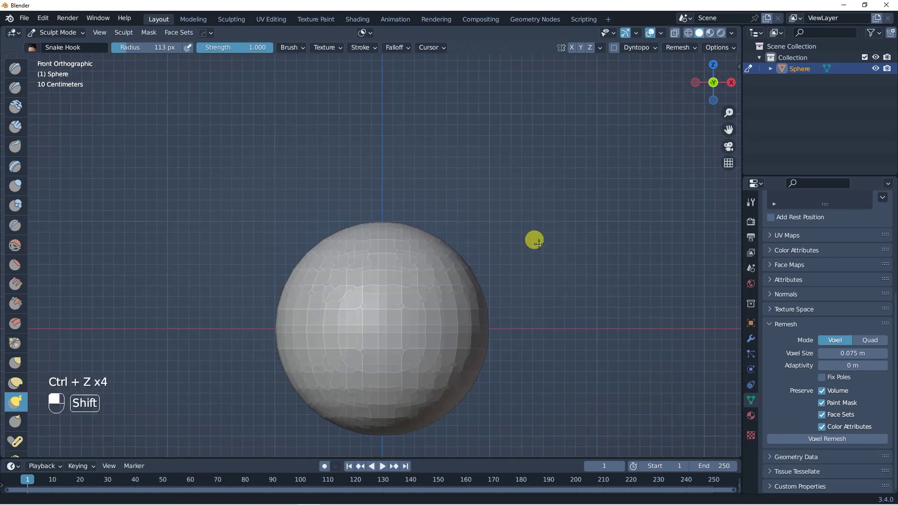
{"action": "key", "text": "ctrl+z"}
{"action": "key", "text": "ctrl+z"}
{"action": "key", "text": "ctrl+z"}
{"action": "key", "text": "ctrl+z"}
{"action": "key", "text": "ctrl+z"}
{"action": "key", "text": "ctrl+z"}
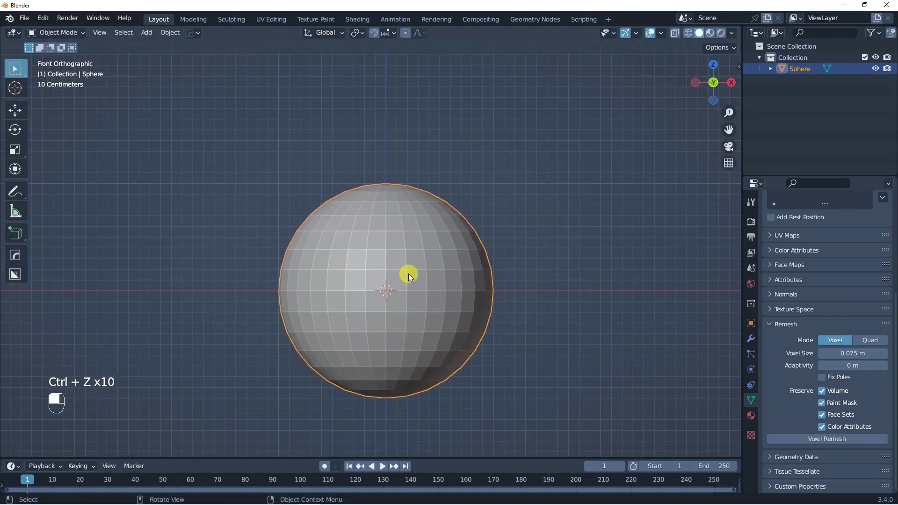
In Sculpt Mode, review the Remesh dropdown's 0.075 m voxel size and Preserve options
{"action": "key", "text": "ctrl+Tab"}
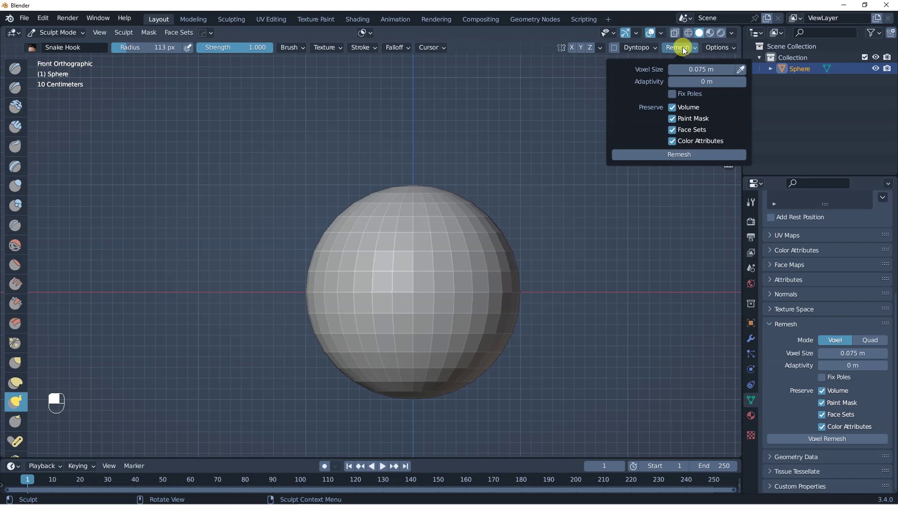
{"action": "left_click_drag", "start_coordinate": [686, 51], "coordinate": [690, 52]}
{"action": "left_click_drag", "start_coordinate": [691, 53], "coordinate": [688, 53]}
{"action": "middle_click", "coordinate": [687, 53]}
{"action": "left_click_drag", "start_coordinate": [691, 56], "coordinate": [878, 344]}
Set Remesh mode to Quad and run QuadriFlow Remesh, leaving the sphere as coarse quads
{"action": "key", "text": "ctrl+z"}
{"action": "left_click_drag", "start_coordinate": [878, 343], "coordinate": [845, 442]}
{"action": "left_click_drag", "start_coordinate": [845, 442], "coordinate": [515, 289]}
{"action": "key", "text": "ctrl+z"}
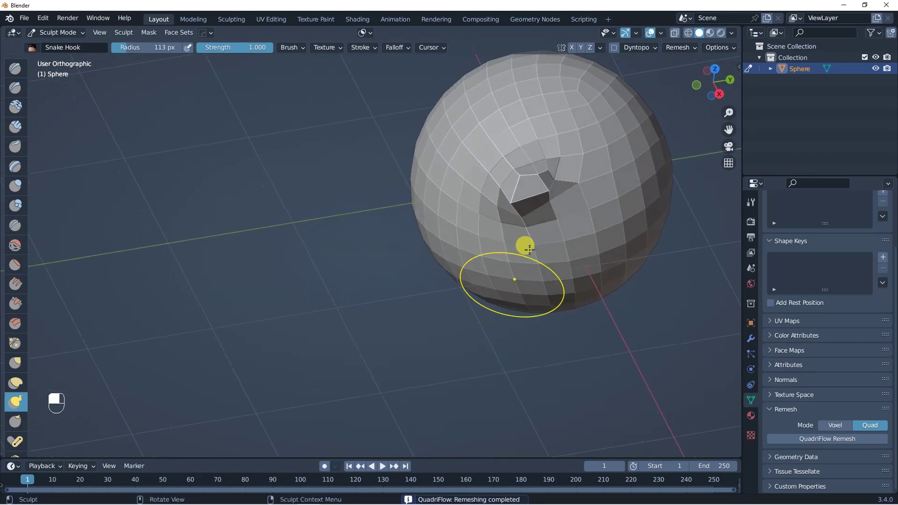
Undo the quad remesh and the pulled-out horn, returning to a plain round sphere
{"action": "key", "text": "ctrl+z"}
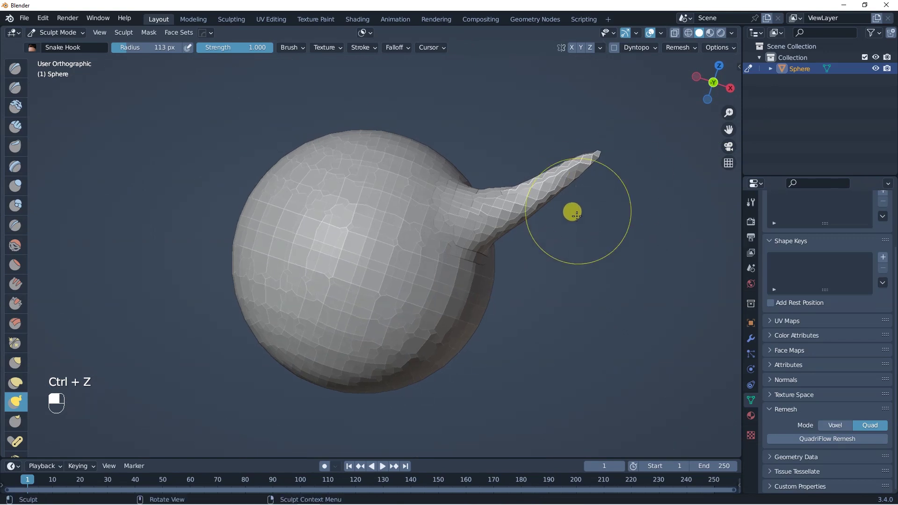
{"action": "key", "text": "ctrl+z"}
{"action": "key", "text": "ctrl+z"}
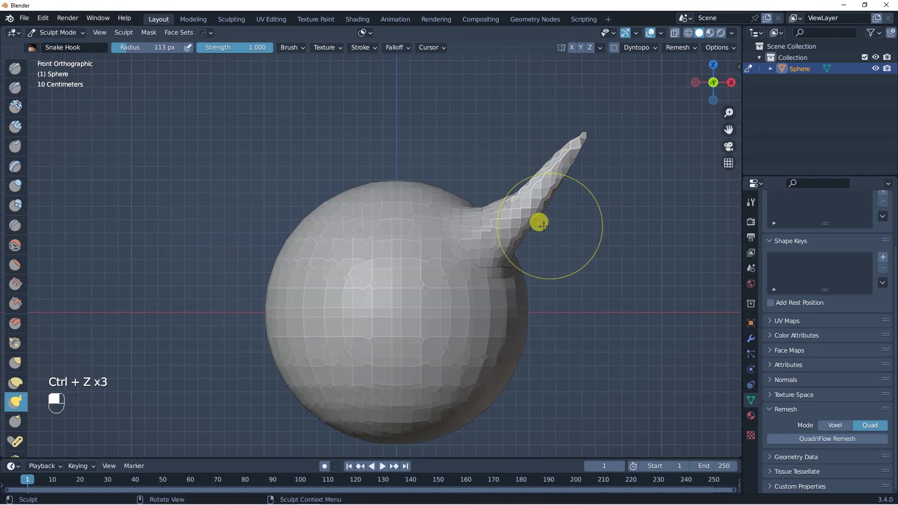
{"action": "key", "text": "ctrl+z"}
{"action": "key", "text": "ctrl+z"}
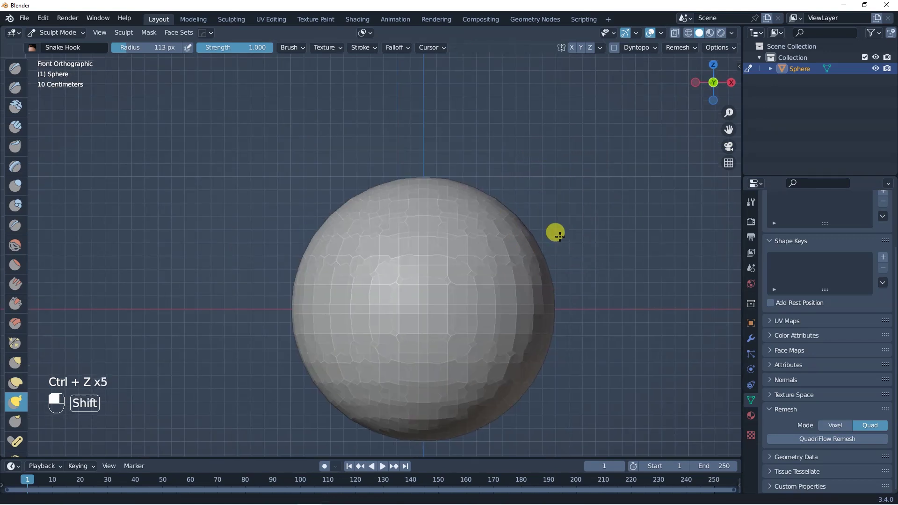
{"action": "left_click_drag", "start_coordinate": [550, 227], "coordinate": [686, 51]}
Adjust the voxel size with Shift+R, undo to Object Mode and return to Sculpt Mode
{"action": "left_click_drag", "start_coordinate": [687, 51], "coordinate": [475, 263]}
{"action": "key", "text": "shift+r"}
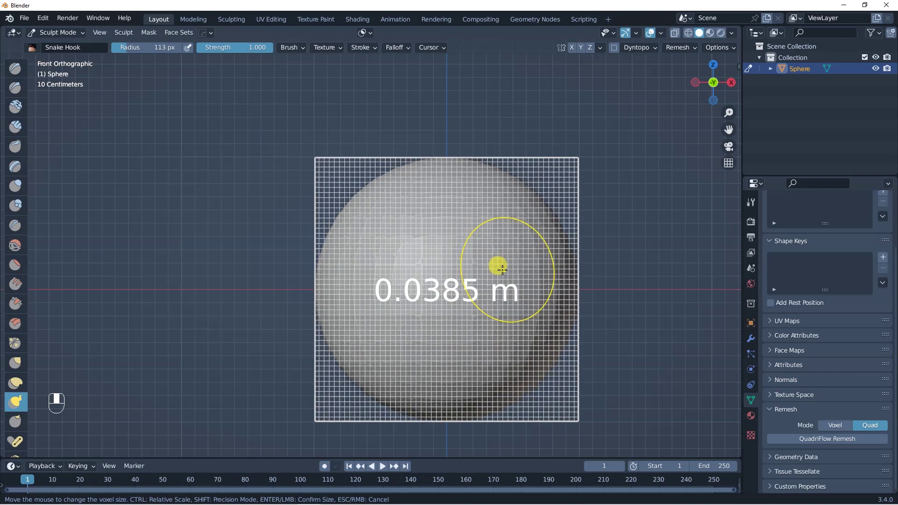
{"action": "key", "text": "ctrl+z"}
{"action": "key", "text": "ctrl+z"}
{"action": "key", "text": "ctrl+z"}
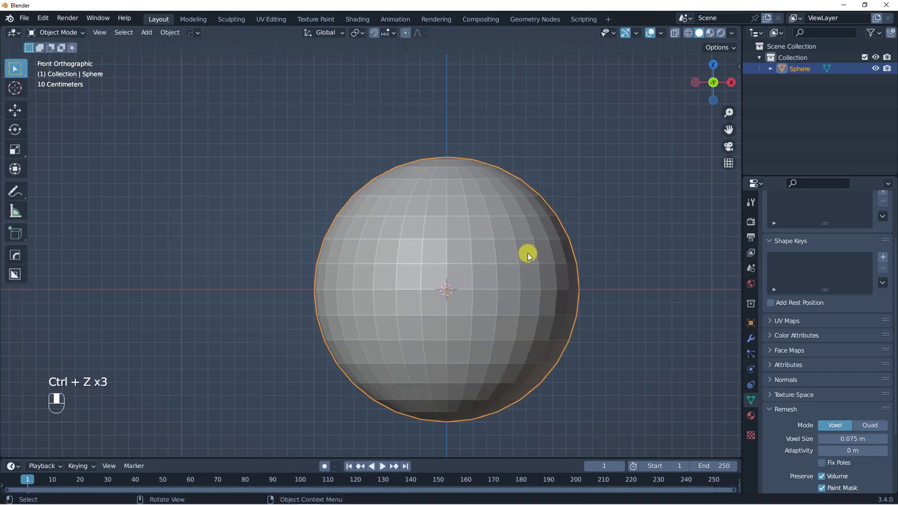
{"action": "key", "text": "ctrl+Tab"}
{"action": "middle_click", "coordinate": [529, 295]}
Set the voxel size to 0.036 m and voxel-remesh the sphere with Ctrl+R
{"action": "key", "text": "shift+r"}
{"action": "left_click_drag", "start_coordinate": [530, 296], "coordinate": [686, 52]}
{"action": "left_click_drag", "start_coordinate": [686, 52], "coordinate": [529, 267]}
{"action": "key", "text": "ctrl+r"}
{"action": "key", "text": "Tab"}
{"action": "key", "text": "Tab"}
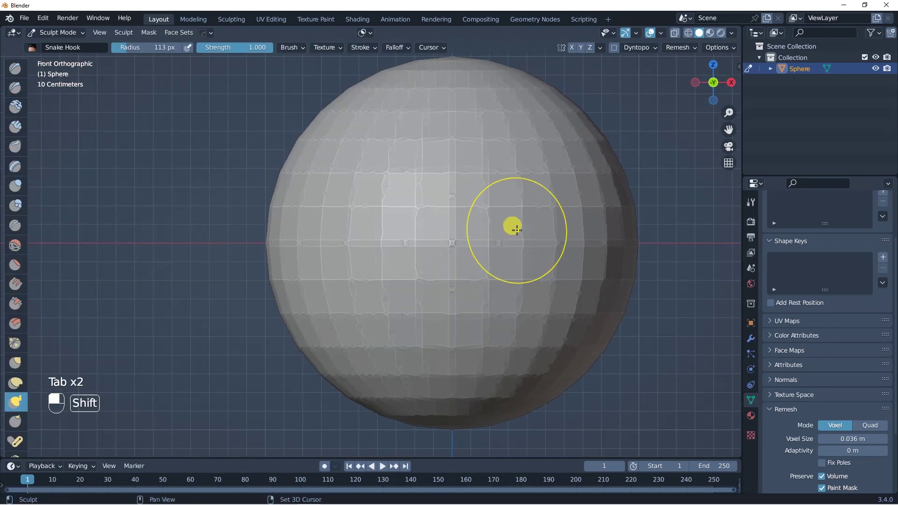
Remesh the sphere at a voxel size of 0.0375 m
{"action": "key", "text": "ctrl+z"}
{"action": "key", "text": "ctrl+z"}
{"action": "key", "text": "ctrl+z"}
{"action": "key", "text": "shift+e"}
{"action": "key", "text": "shift+r"}
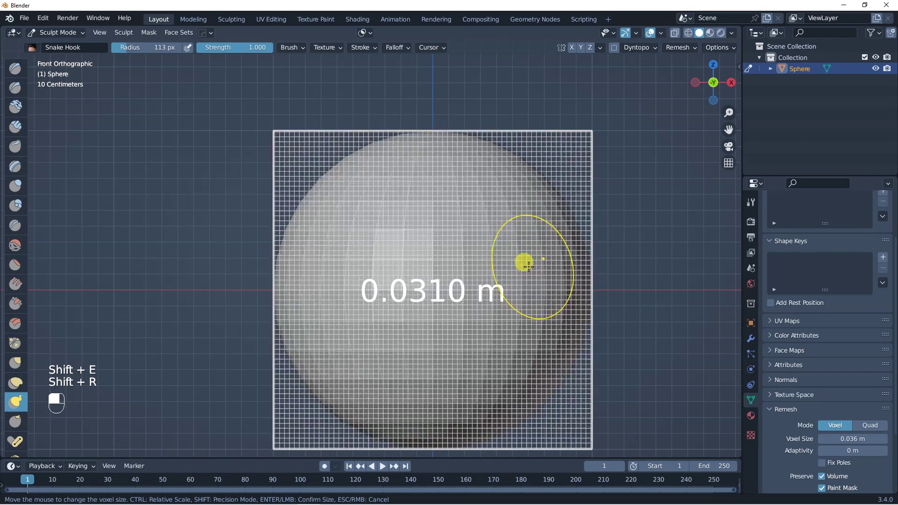
{"action": "key", "text": "shift+r"}
{"action": "key", "text": "Tab"}
{"action": "key", "text": "Tab"}
{"action": "key", "text": "ctrl+z"}
Enable Dyntopo dynamic topology sculpting, accepting the vertex-data warning
{"action": "key", "text": "ctrl+z"}
{"action": "key", "text": "ctrl+z"}
{"action": "key", "text": "ctrl+z"}
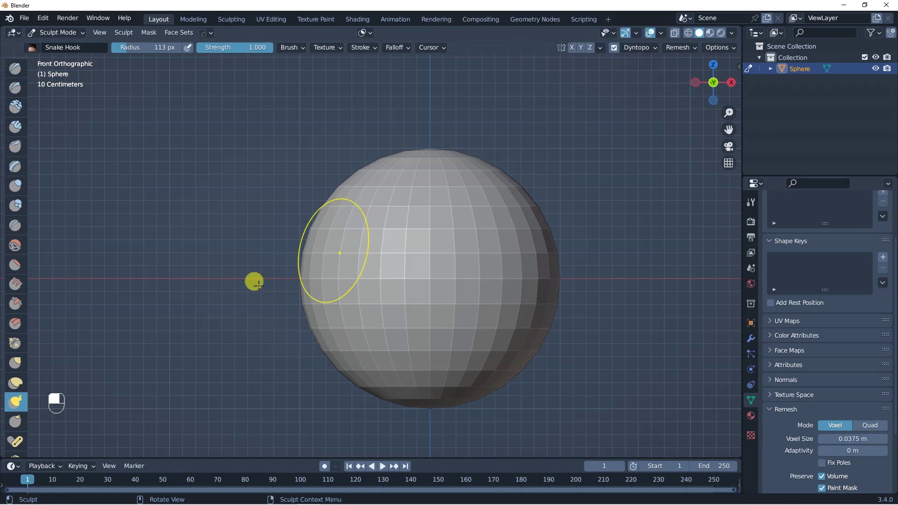
Pull a first horn and a pointed spike out of the sphere with Snake Hook and Grab
{"action": "left_click_drag", "start_coordinate": [81, 358], "coordinate": [53, 379]}
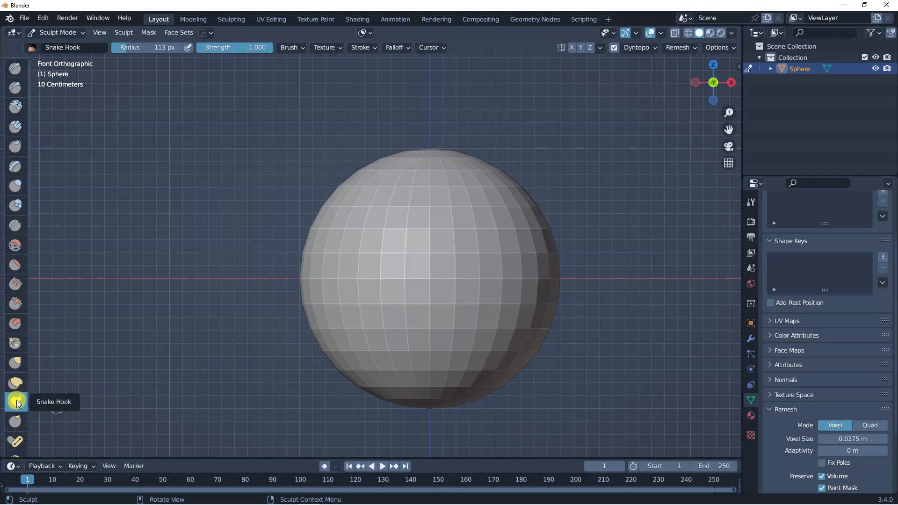
{"action": "key", "text": "f"}
{"action": "left_click_drag", "start_coordinate": [491, 217], "coordinate": [496, 208]}
{"action": "key", "text": "g"}
{"action": "left_click_drag", "start_coordinate": [495, 208], "coordinate": [572, 82]}
{"action": "key", "text": "ctrl+z"}
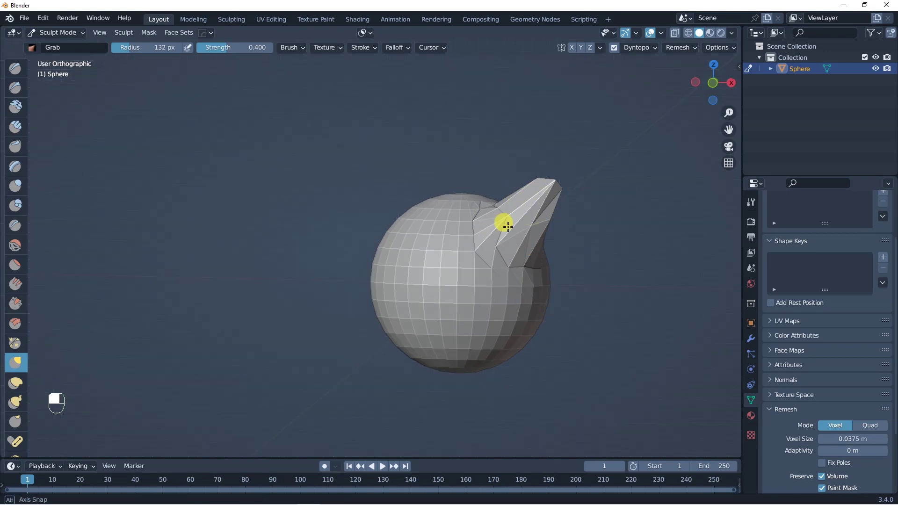
{"action": "key", "text": "ctrl+z"}
{"action": "key", "text": "ctrl+z"}
{"action": "key", "text": "ctrl+z"}
Draw a long side horn from the top and branch its tip into smaller antler prongs
{"action": "left_click_drag", "start_coordinate": [519, 206], "coordinate": [306, 307]}
{"action": "key", "text": "f"}
{"action": "left_click_drag", "start_coordinate": [306, 308], "coordinate": [45, 391]}
{"action": "left_click_drag", "start_coordinate": [45, 391], "coordinate": [495, 244]}
{"action": "key", "text": "f"}
{"action": "middle_click", "coordinate": [495, 244]}
{"action": "left_click_drag", "start_coordinate": [514, 238], "coordinate": [513, 230]}
{"action": "key", "text": "ctrl+z"}
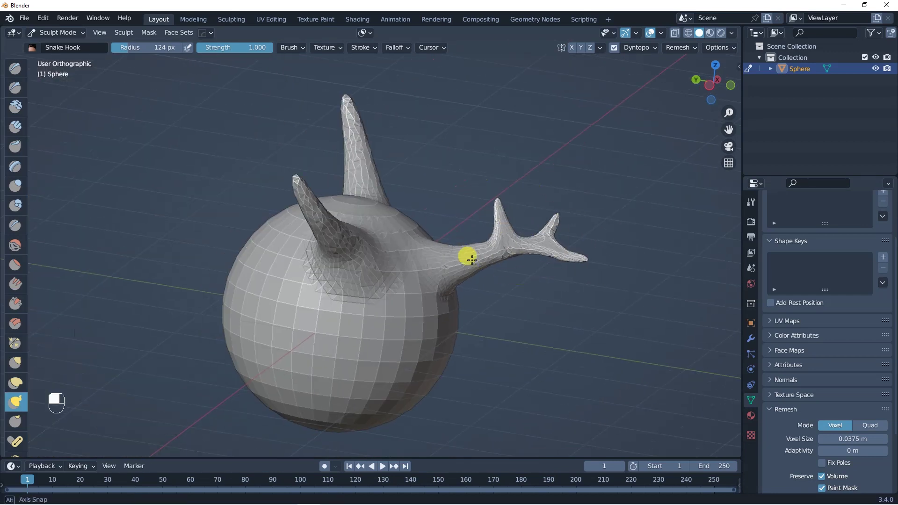
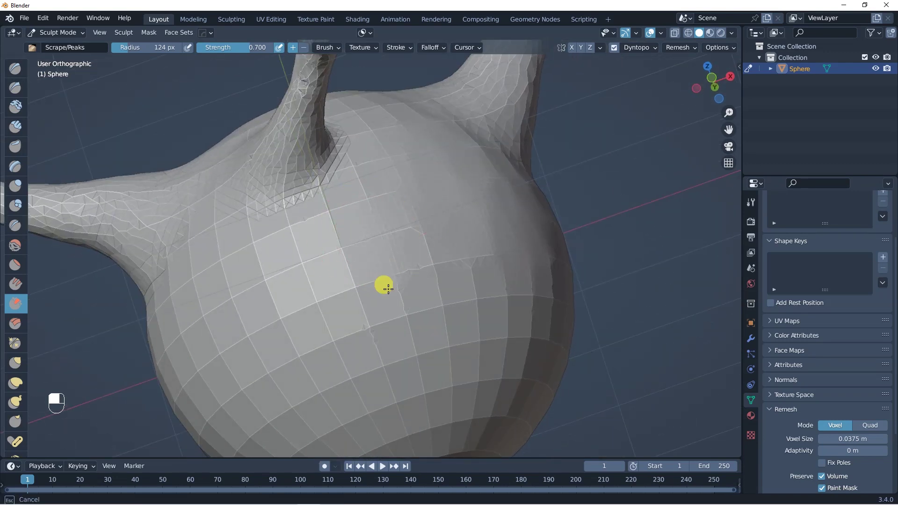
Inspect the mesh in Edit Mode, then carve a Draw Sharp crease into the body
{"action": "key", "text": "Tab"}
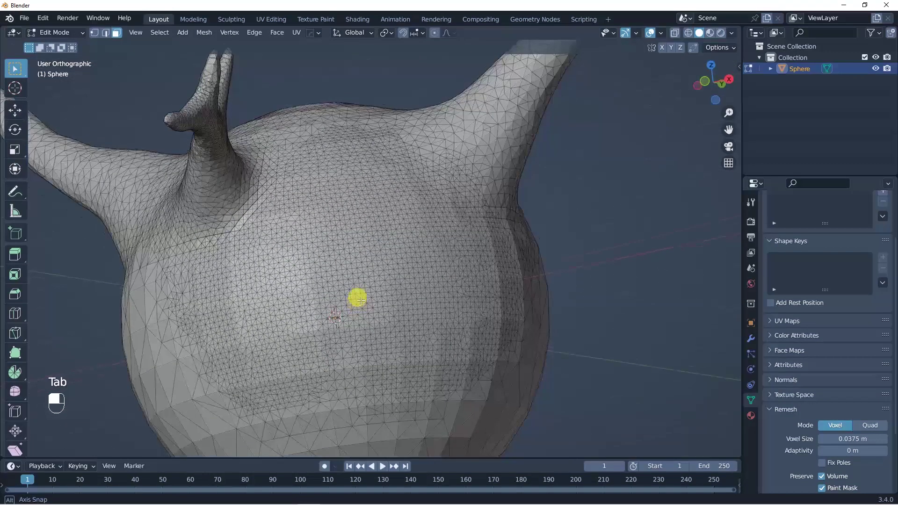
{"action": "key", "text": "Tab"}
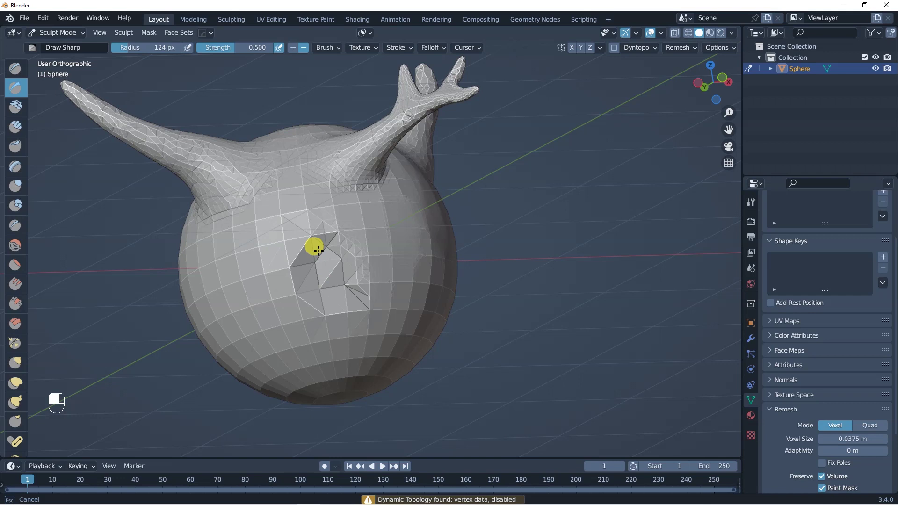
{"action": "left_click_drag", "start_coordinate": [417, 281], "coordinate": [384, 296]}
{"action": "key", "text": "ctrl+z"}
{"action": "key", "text": "ctrl+z"}
Add surface detail and flatten part of the body with Flatten/Contrast strokes
{"action": "key", "text": "f"}
{"action": "left_click_drag", "start_coordinate": [384, 296], "coordinate": [388, 284]}
{"action": "key", "text": "g"}
{"action": "left_click_drag", "start_coordinate": [388, 284], "coordinate": [35, 280]}
{"action": "key", "text": "ctrl+z"}
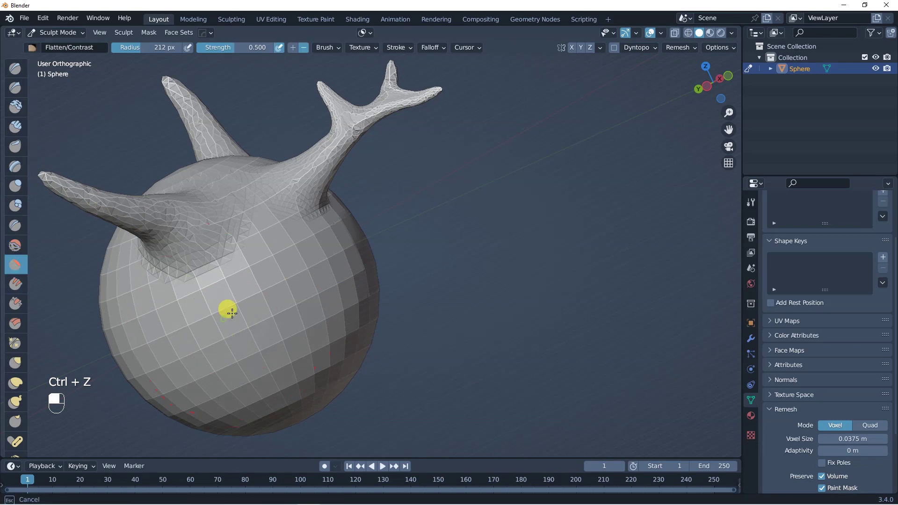
Swell the lower body outward with the Blob brush and switch to front view
{"action": "key", "text": "ctrl+z"}
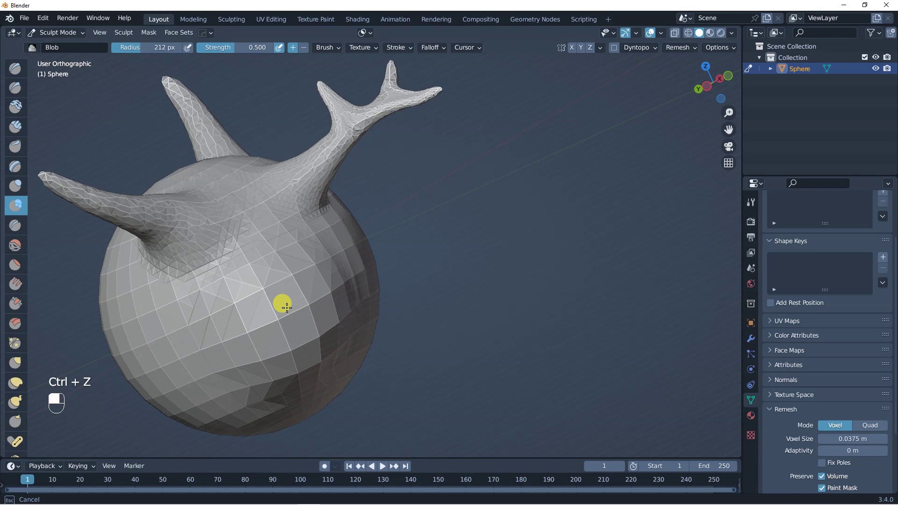
{"action": "key", "text": "ctrl+z"}
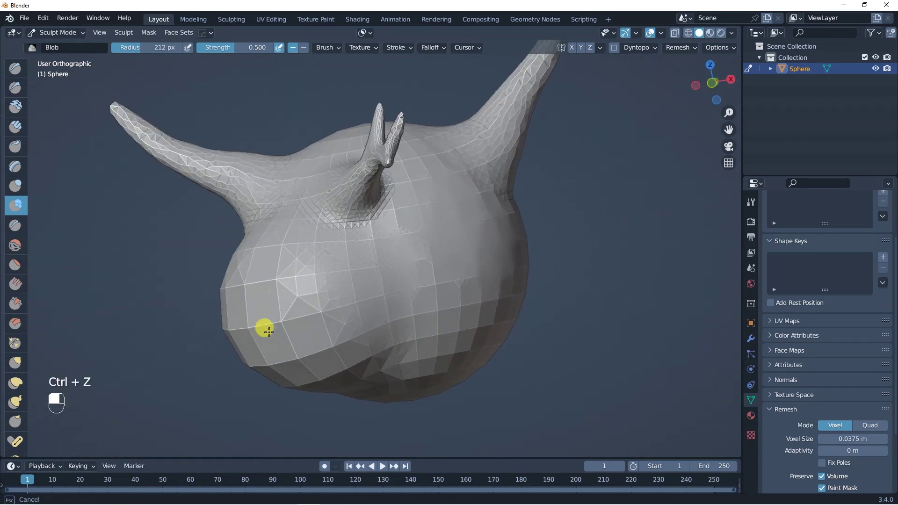
{"action": "left_click_drag", "start_coordinate": [310, 279], "coordinate": [379, 232]}
{"action": "key", "text": "ctrl+z"}
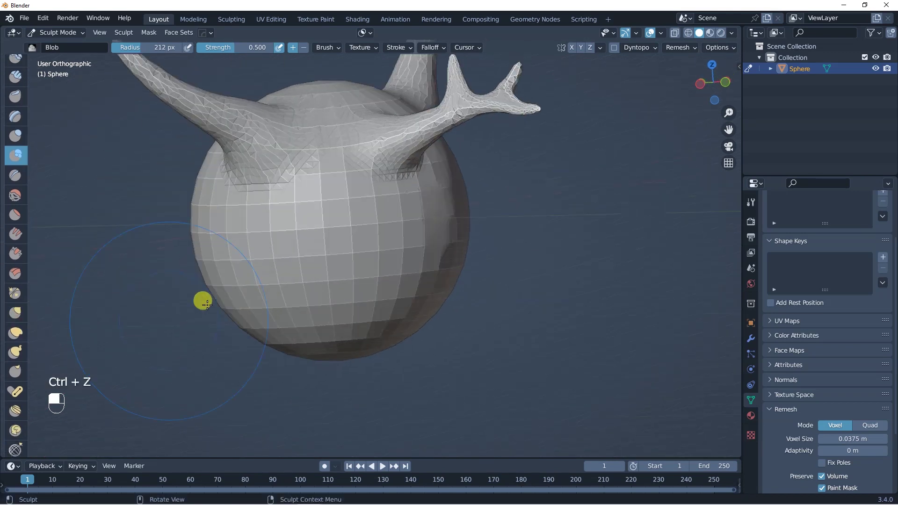
{"action": "key", "text": "KP_1"}
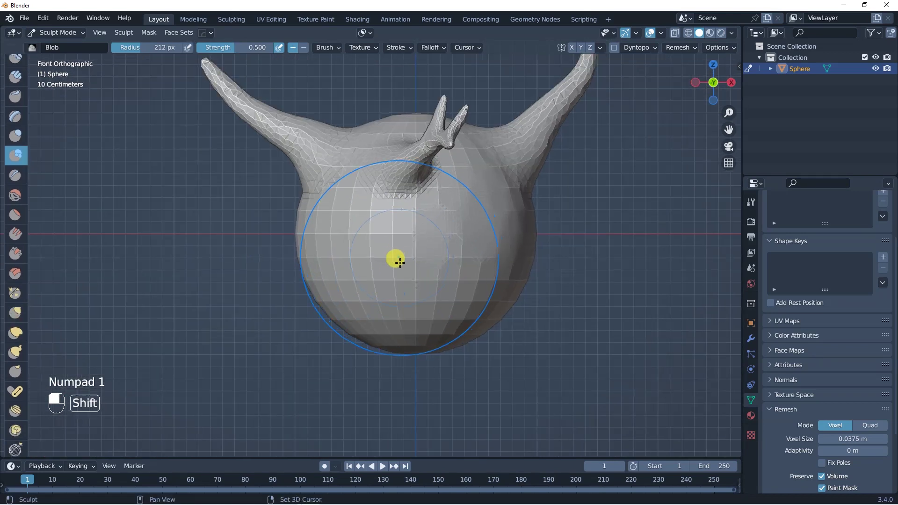
Return to Object Mode and deselect the horned creature
{"action": "key", "text": "ctrl+z"}
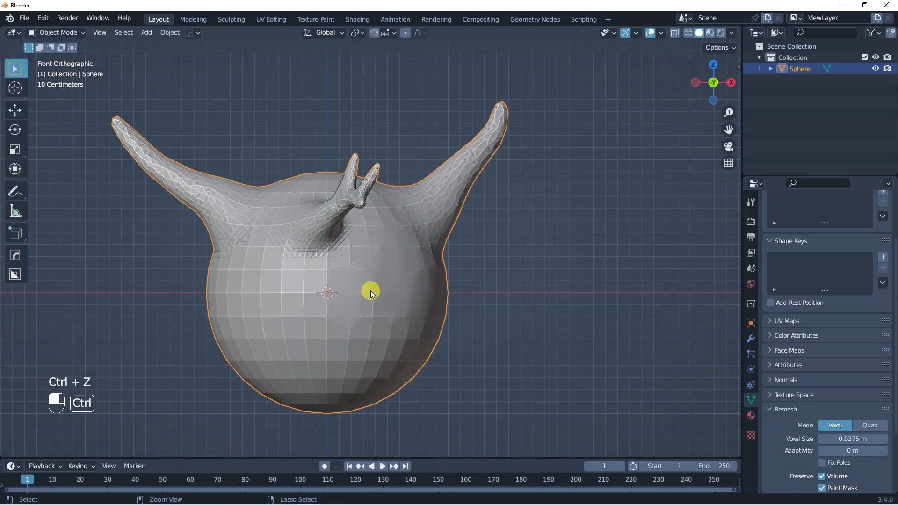
{"action": "key", "text": "ctrl+Tab"}
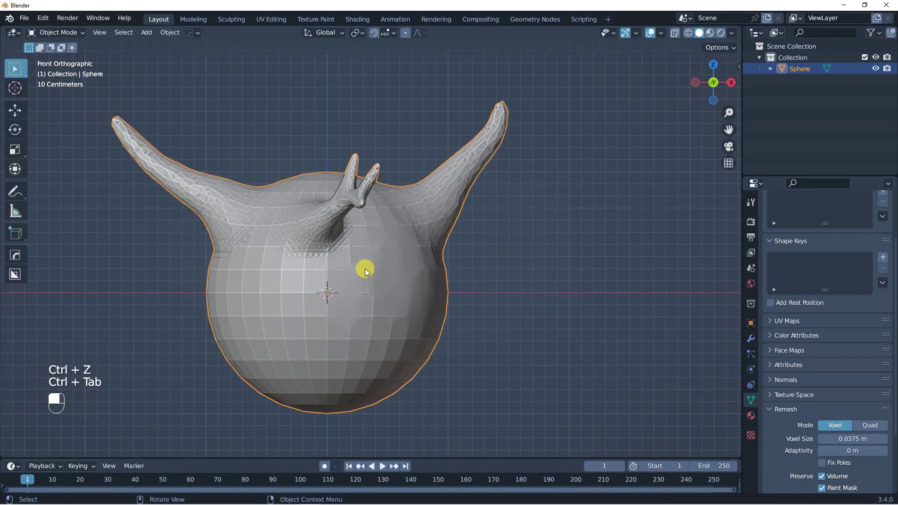
{"action": "key", "text": "a"}
{"action": "key", "text": "a"}
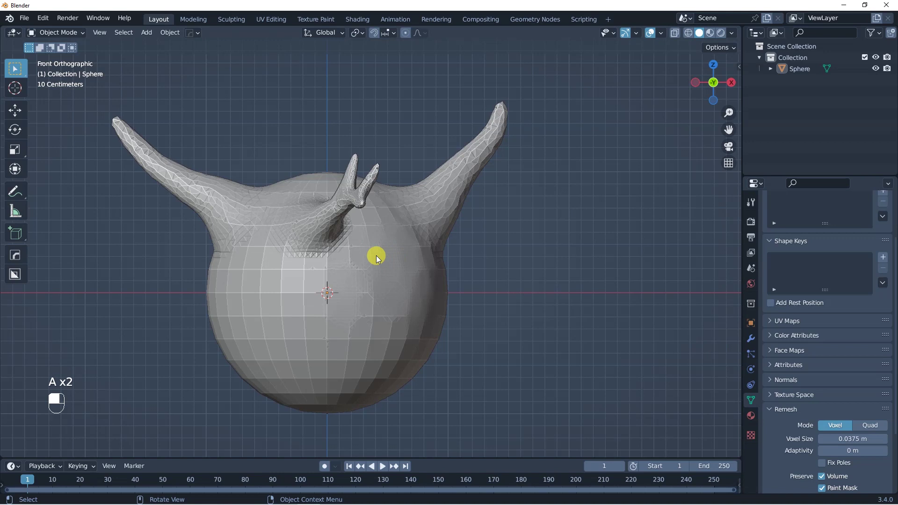